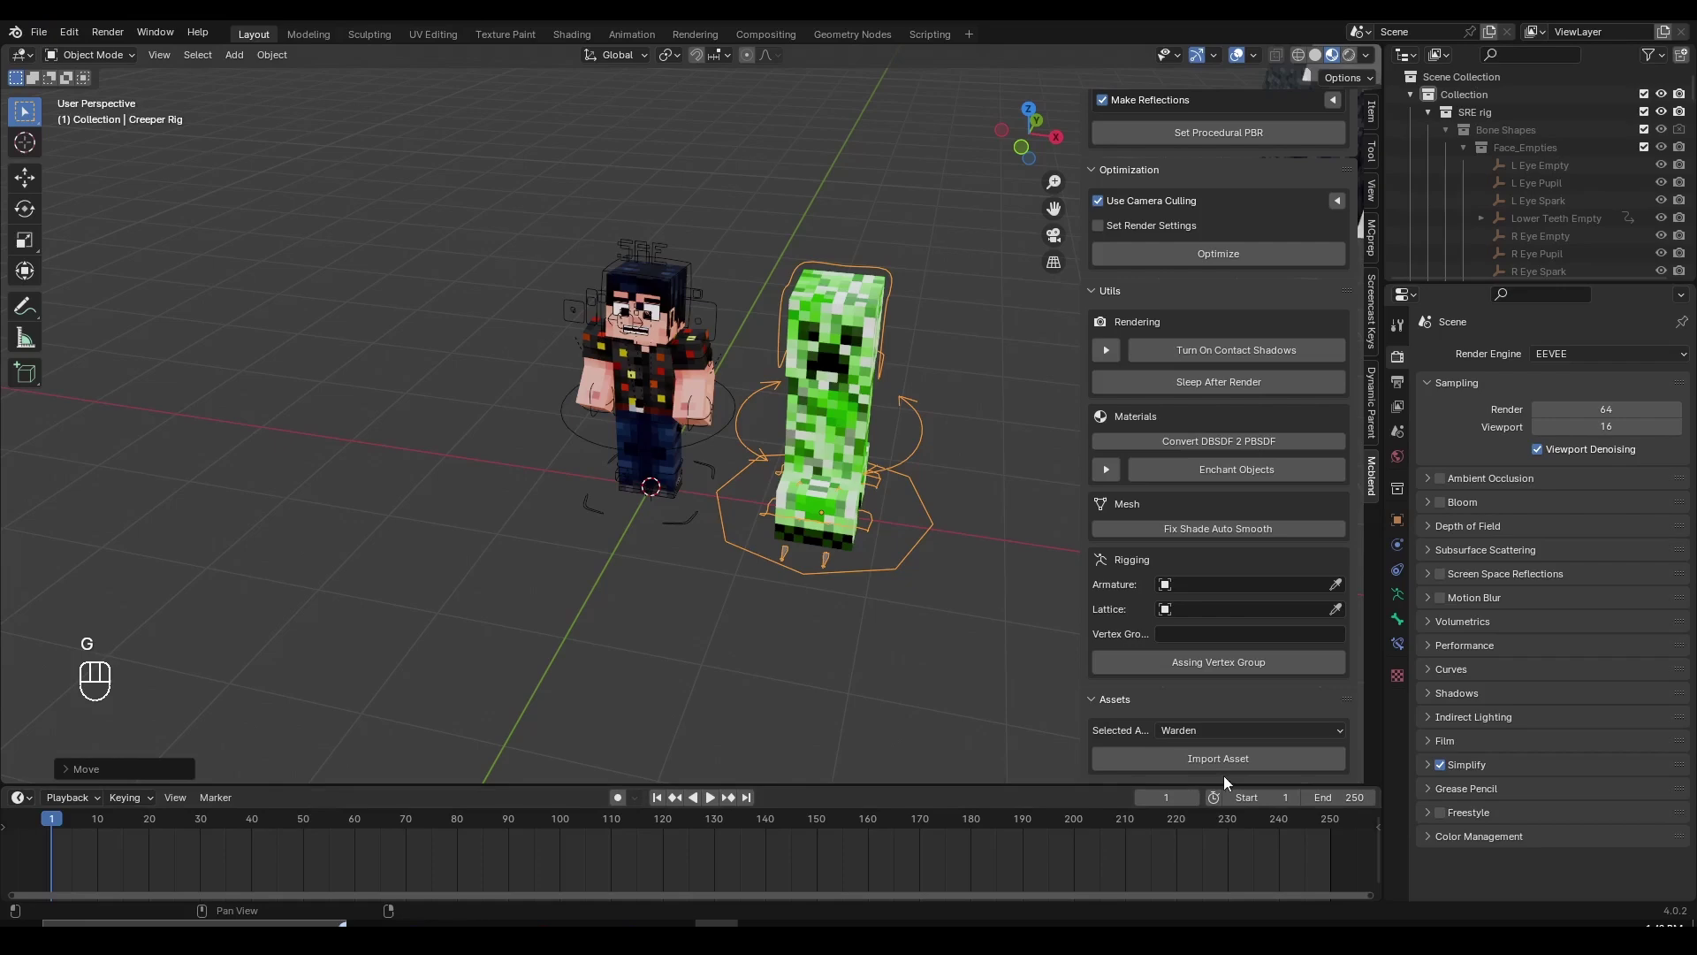
Step: Move the imported Warden rig along X to the left of the player, beside the Creeper
left_click_drag(1229, 772, 1191, 740)
middle_click(675, 583)
key("g")
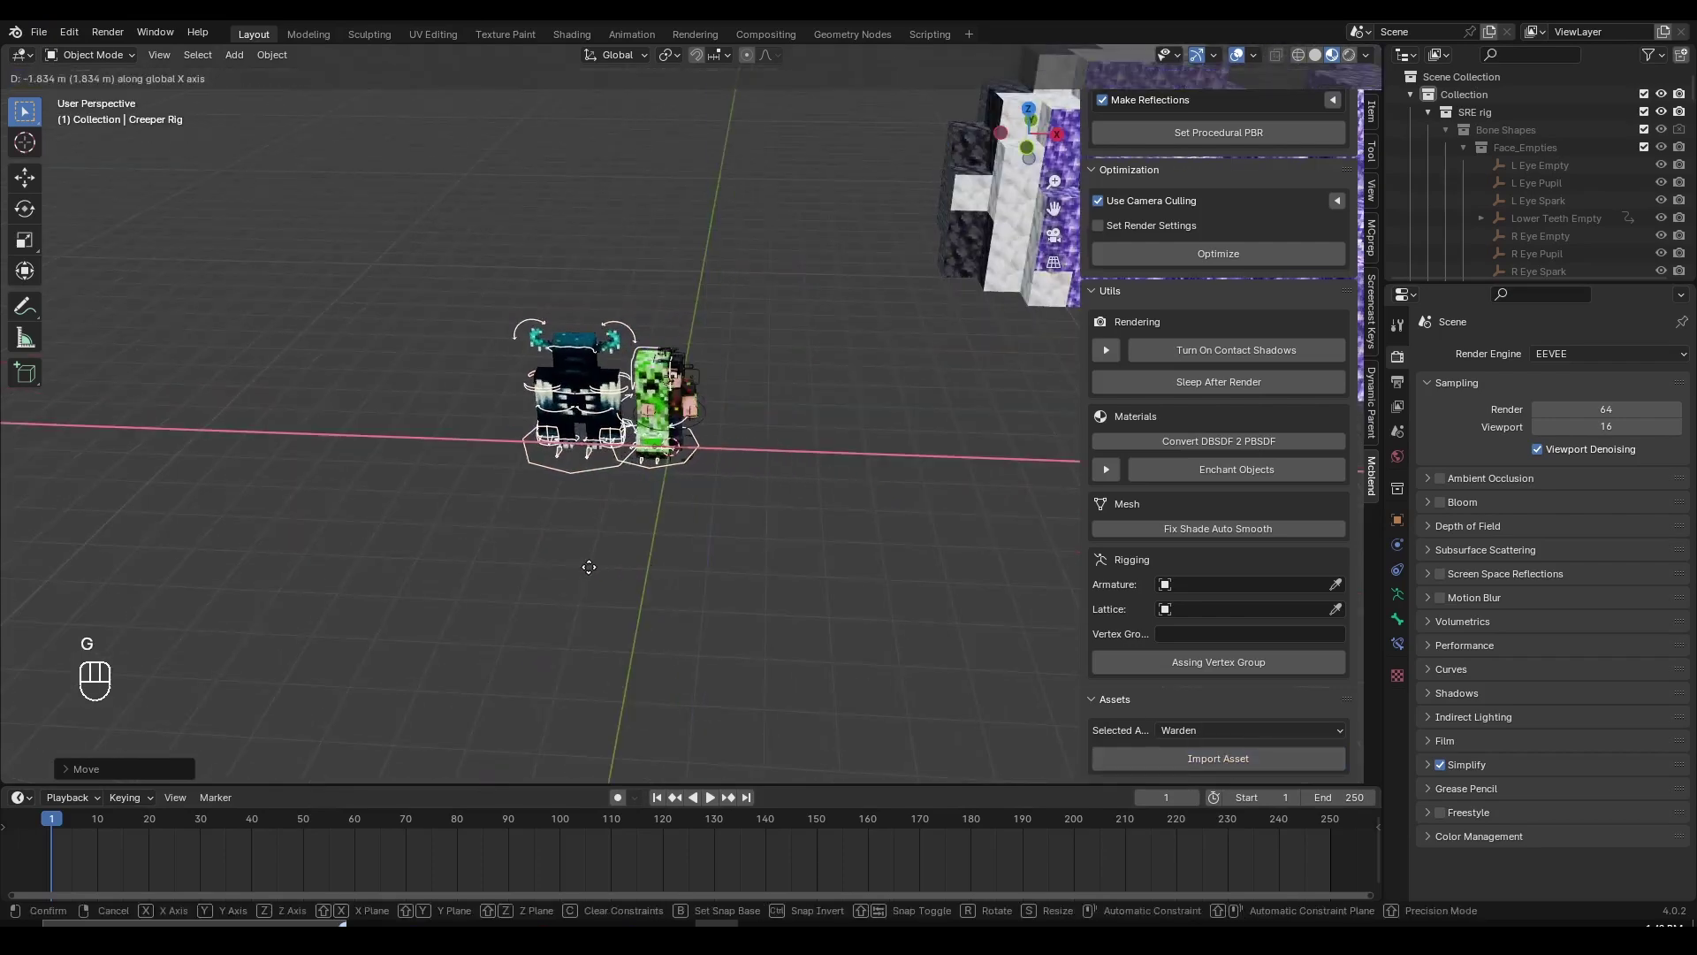
key("g")
middle_click(661, 581)
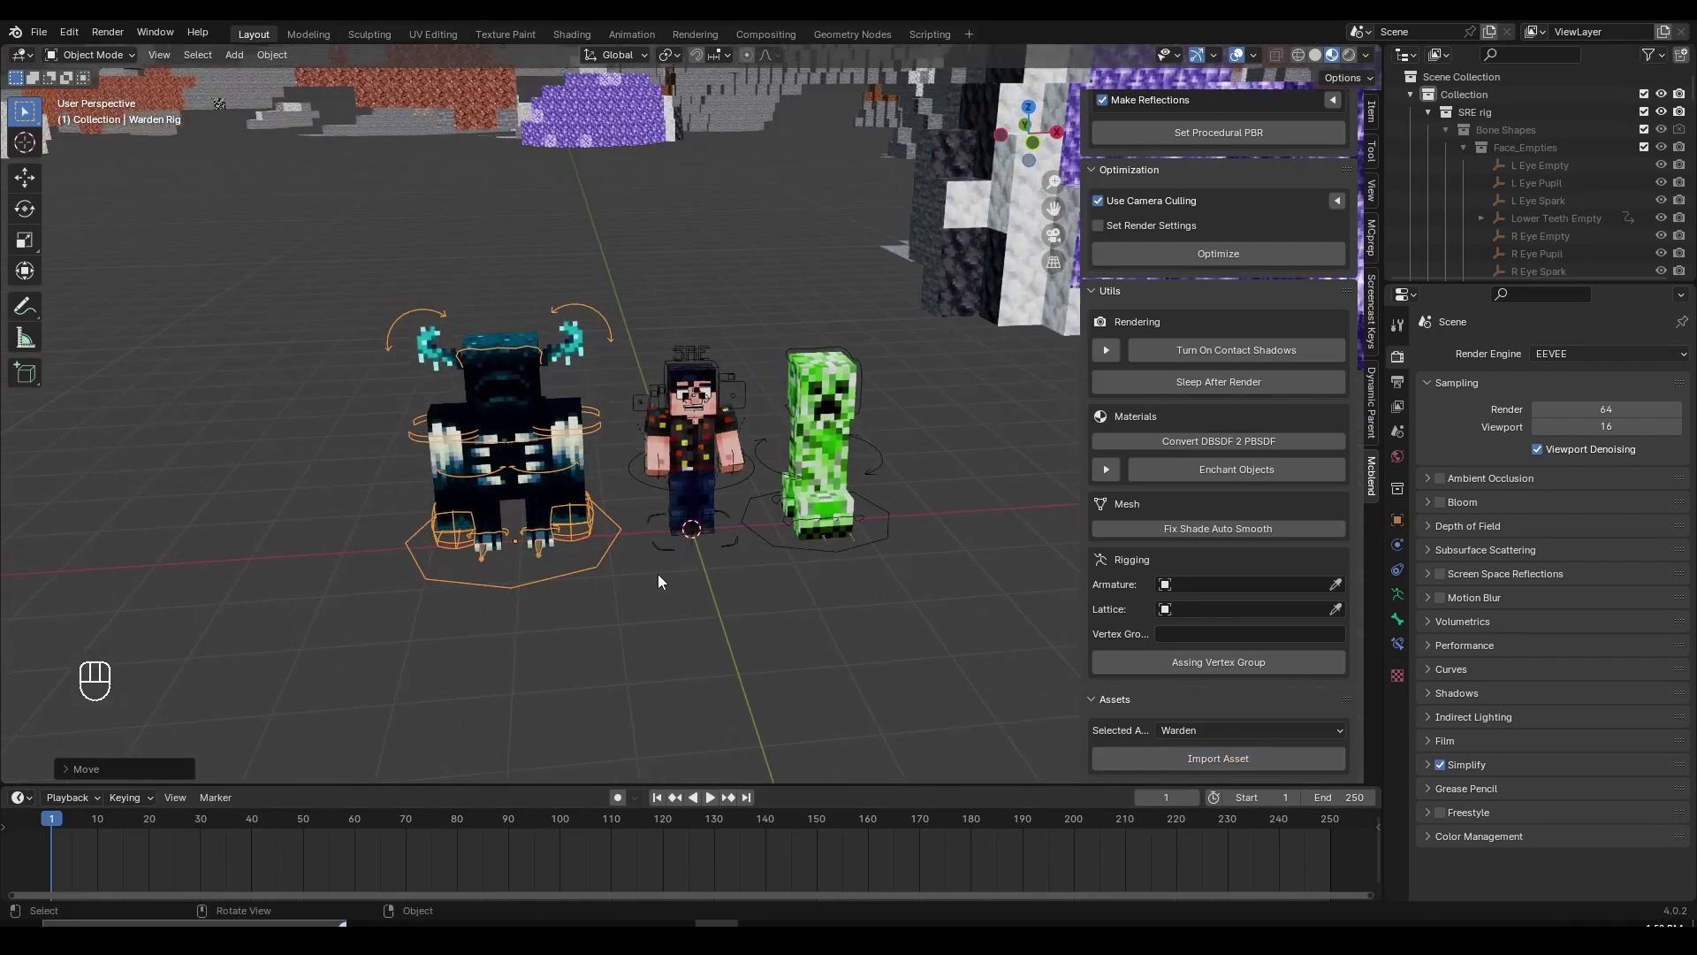
key("g")
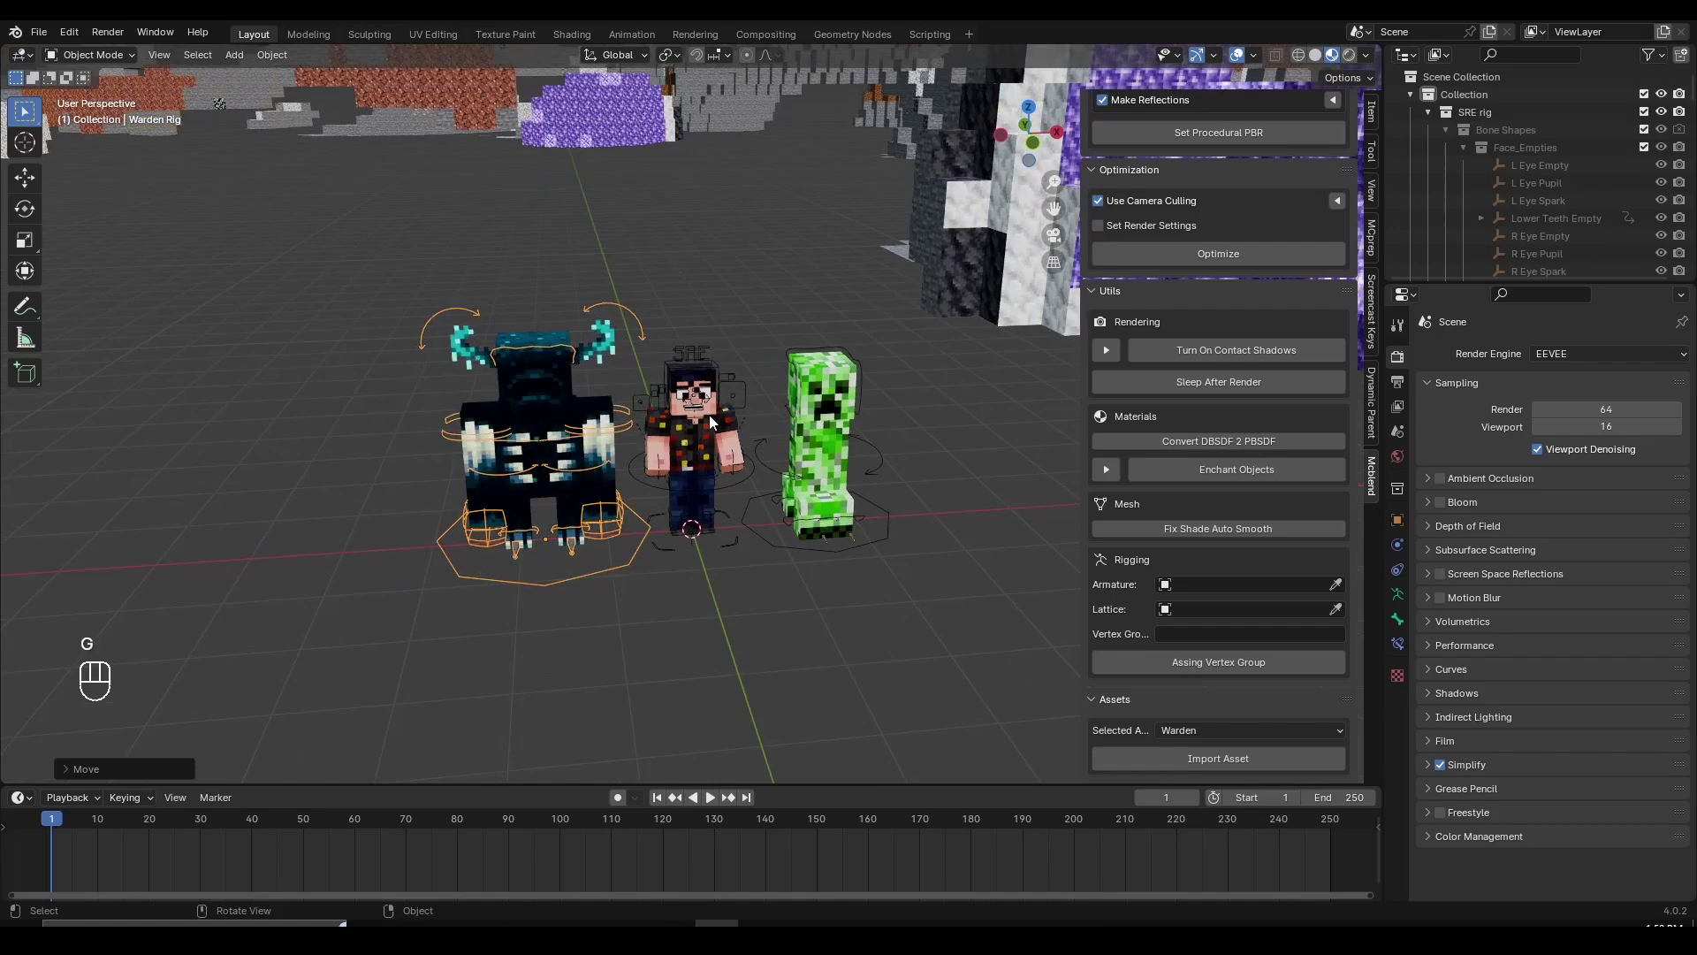
Step: Select the player rig, enter Pose Mode and pick one of its leg controls
left_click(721, 360)
key("f")
middle_click(809, 496)
key("ctrl+Tab")
left_click(812, 544)
Step: Return the player rig to Object Mode and scroll up the add-on's collection properties panel
key("r")
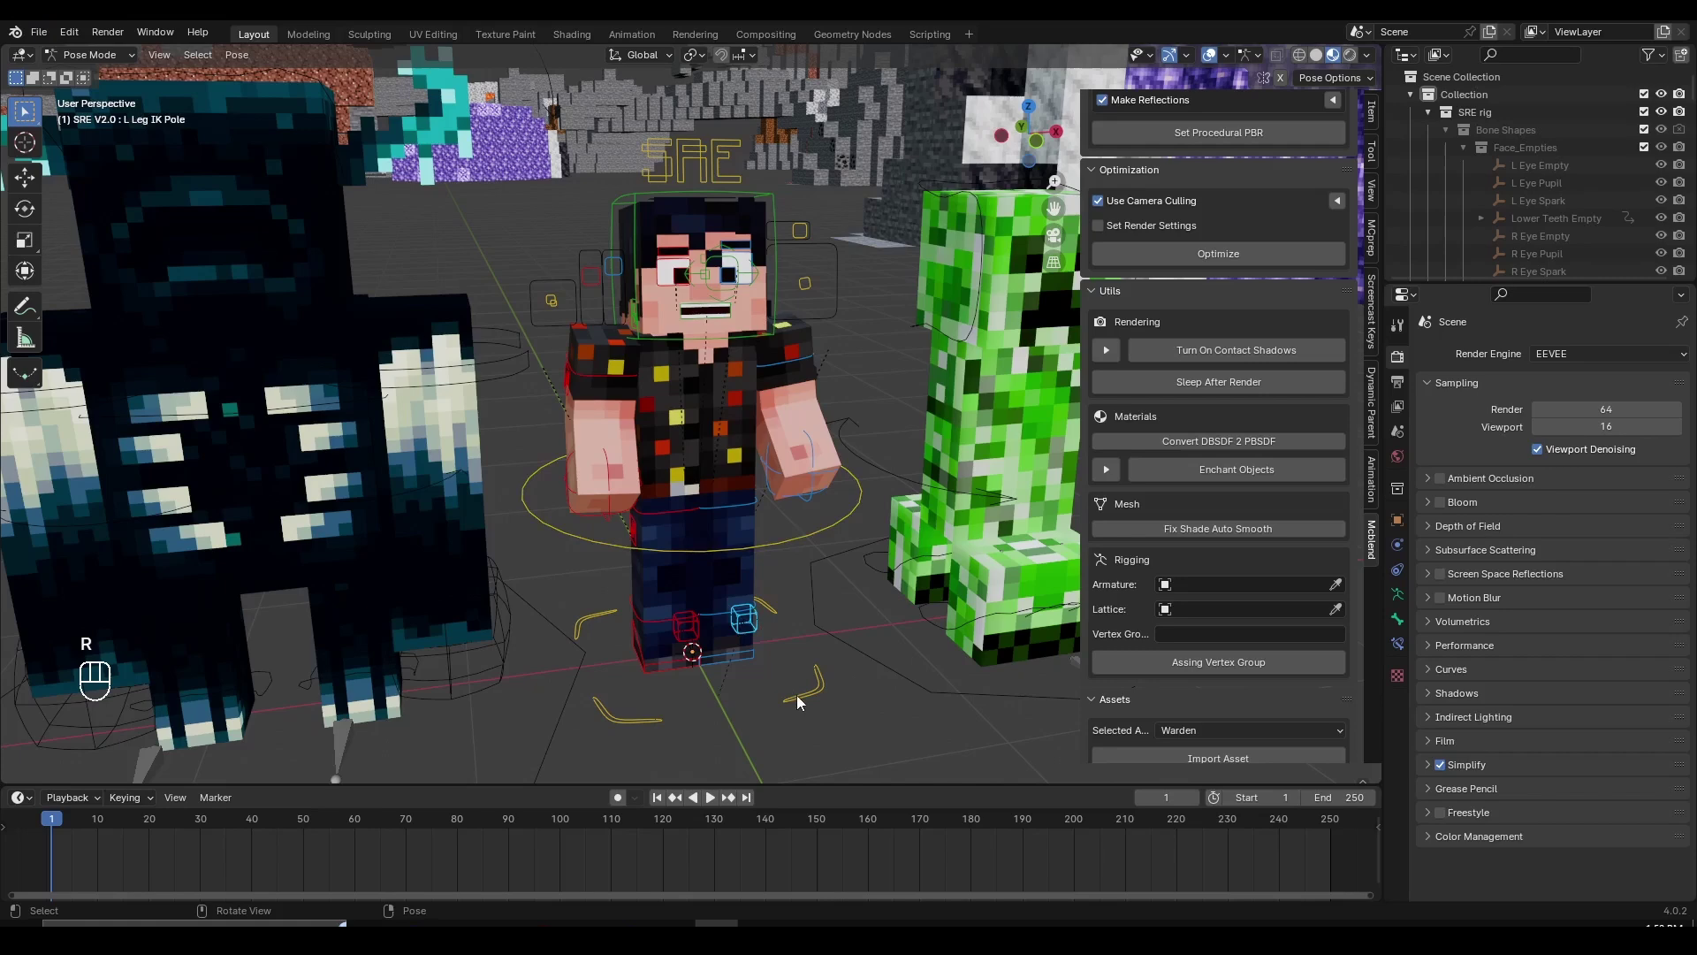
key("g")
key("ctrl+Tab")
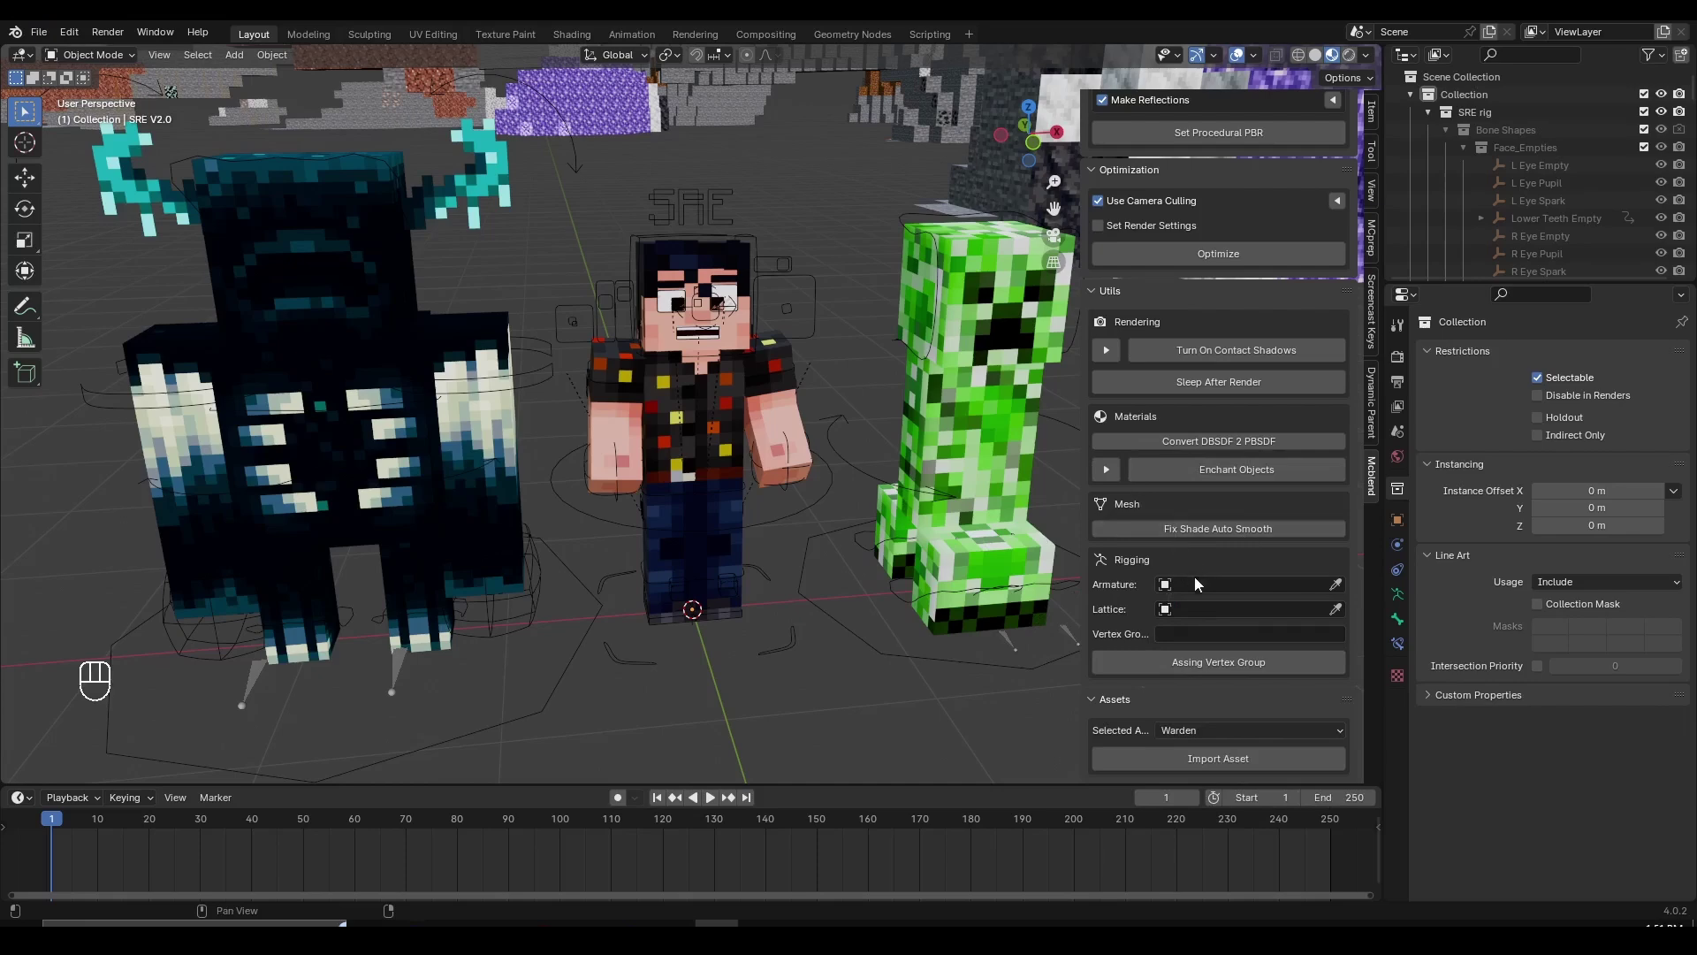
left_click_drag(1253, 596, 1111, 611)
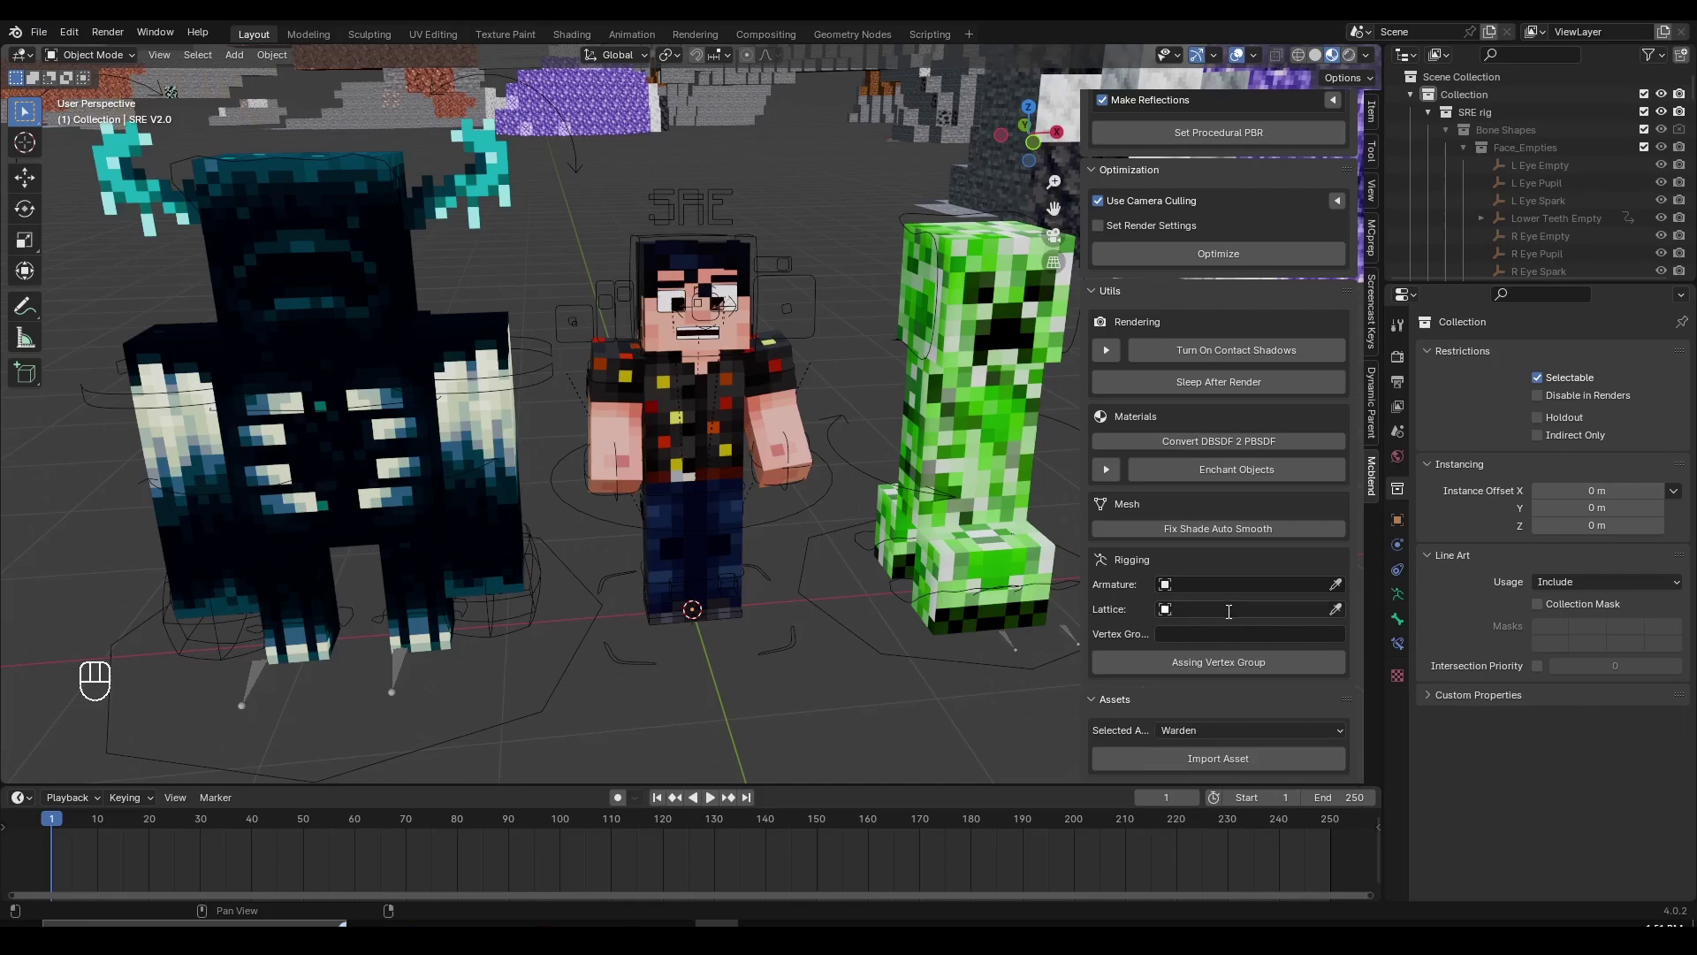
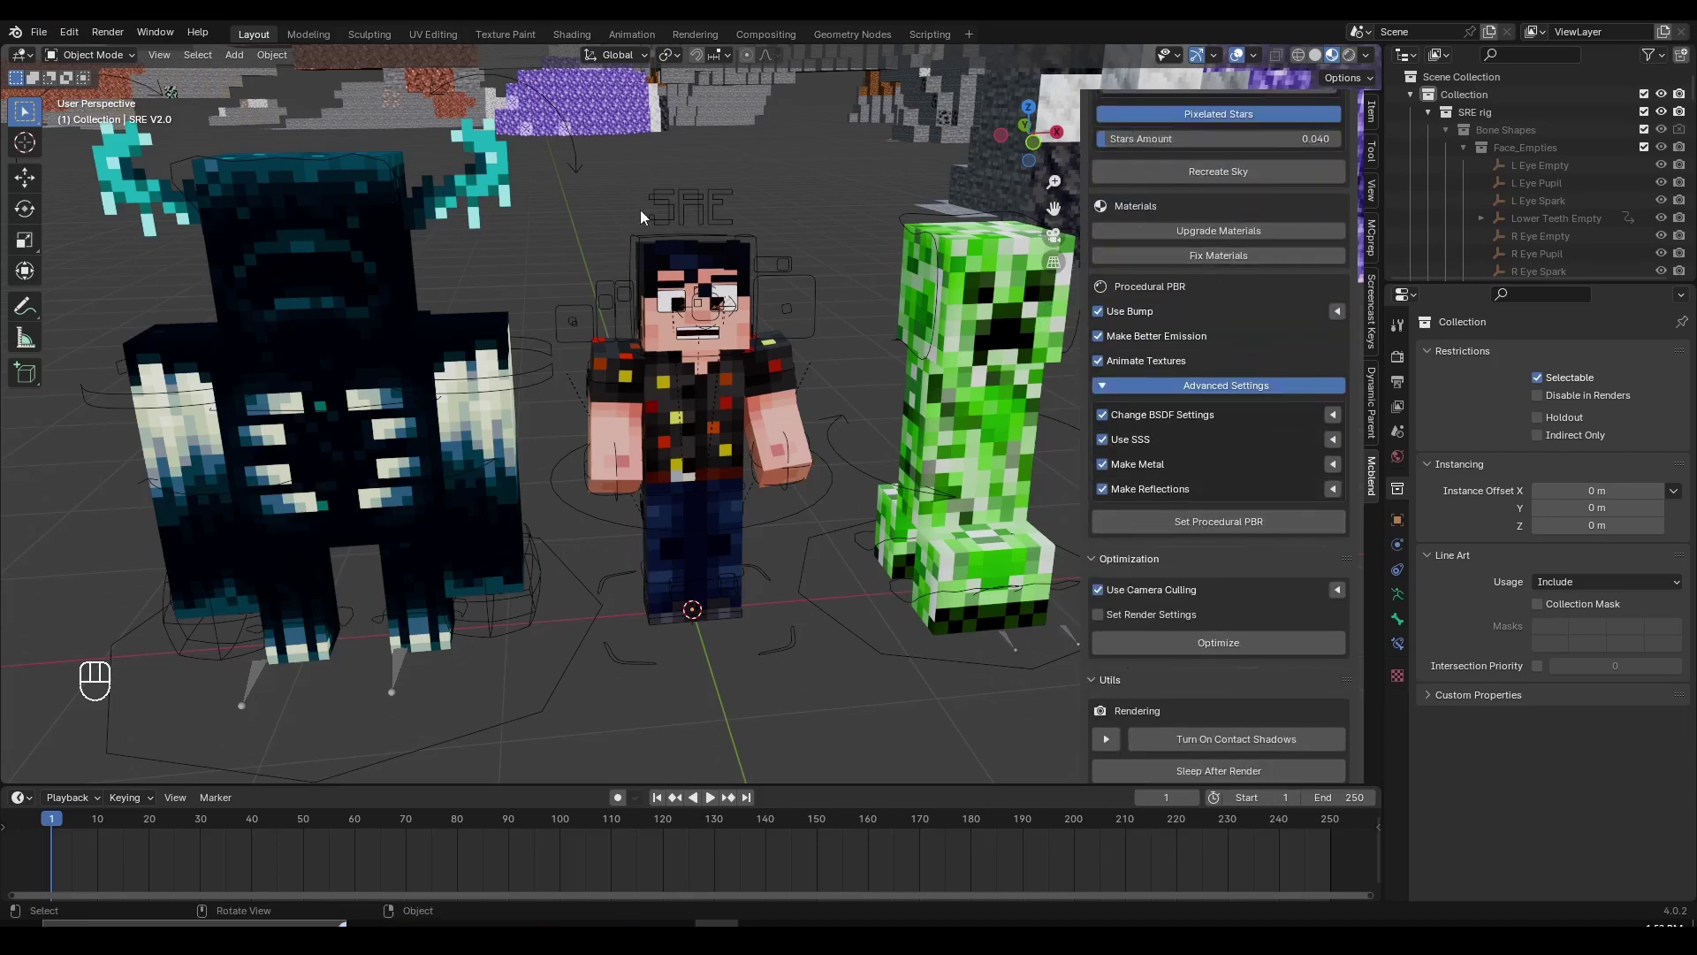
key("shift+f")
key("shift+f")
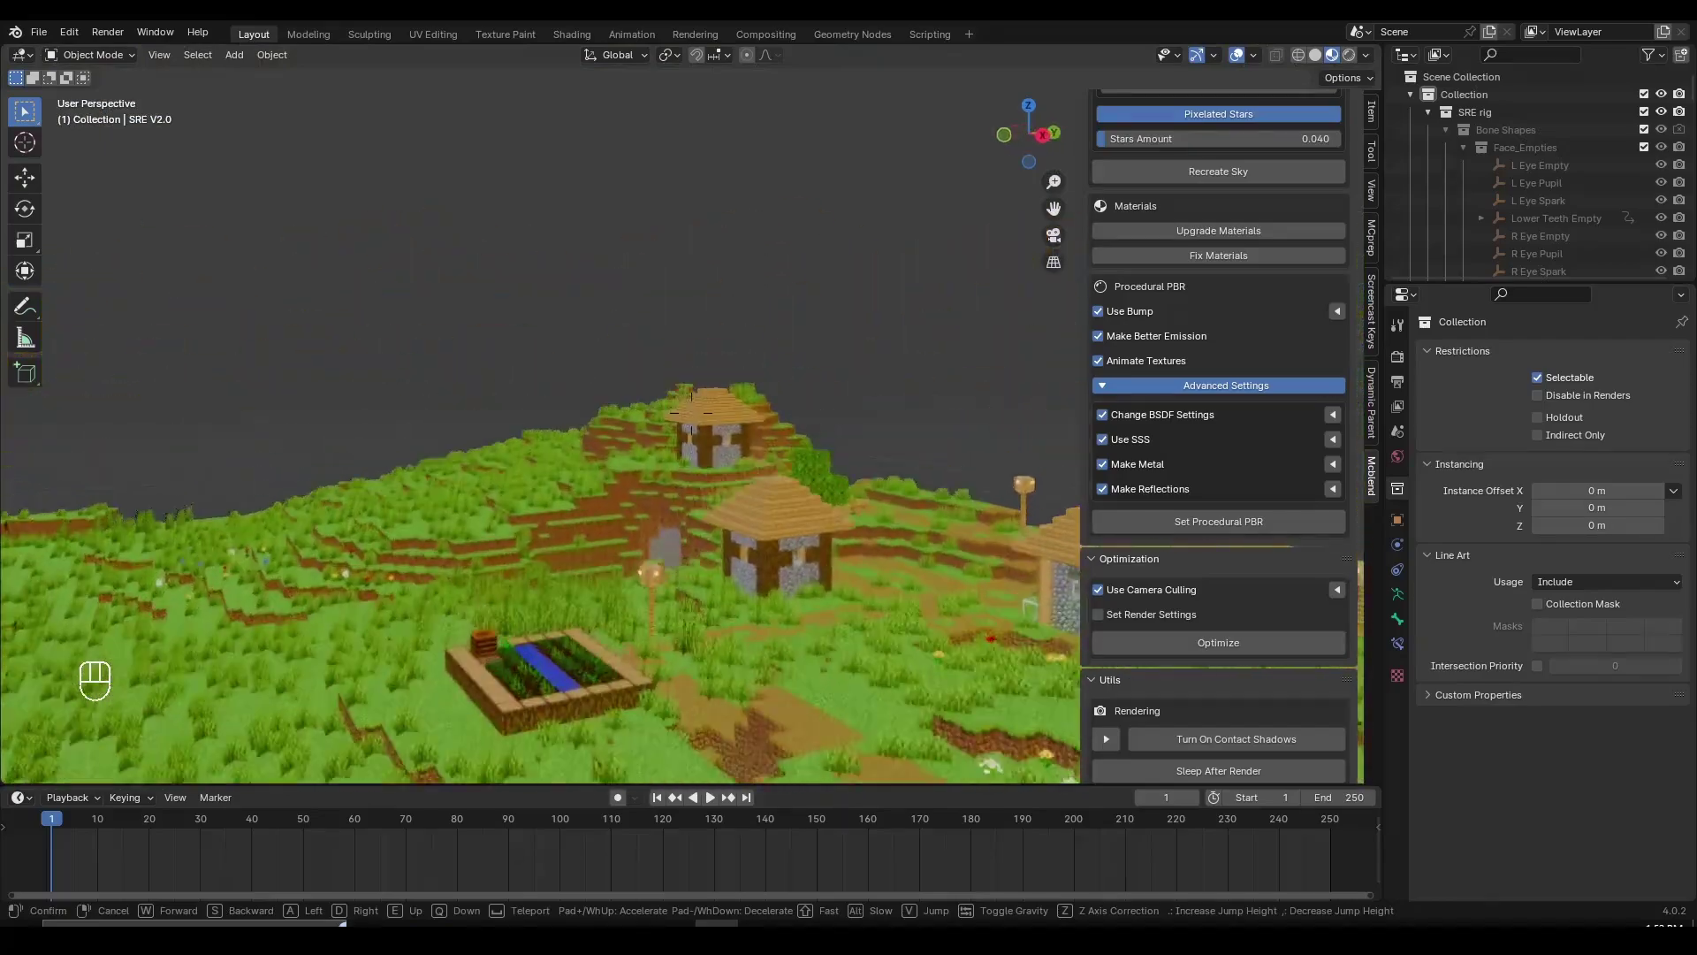
key("f")
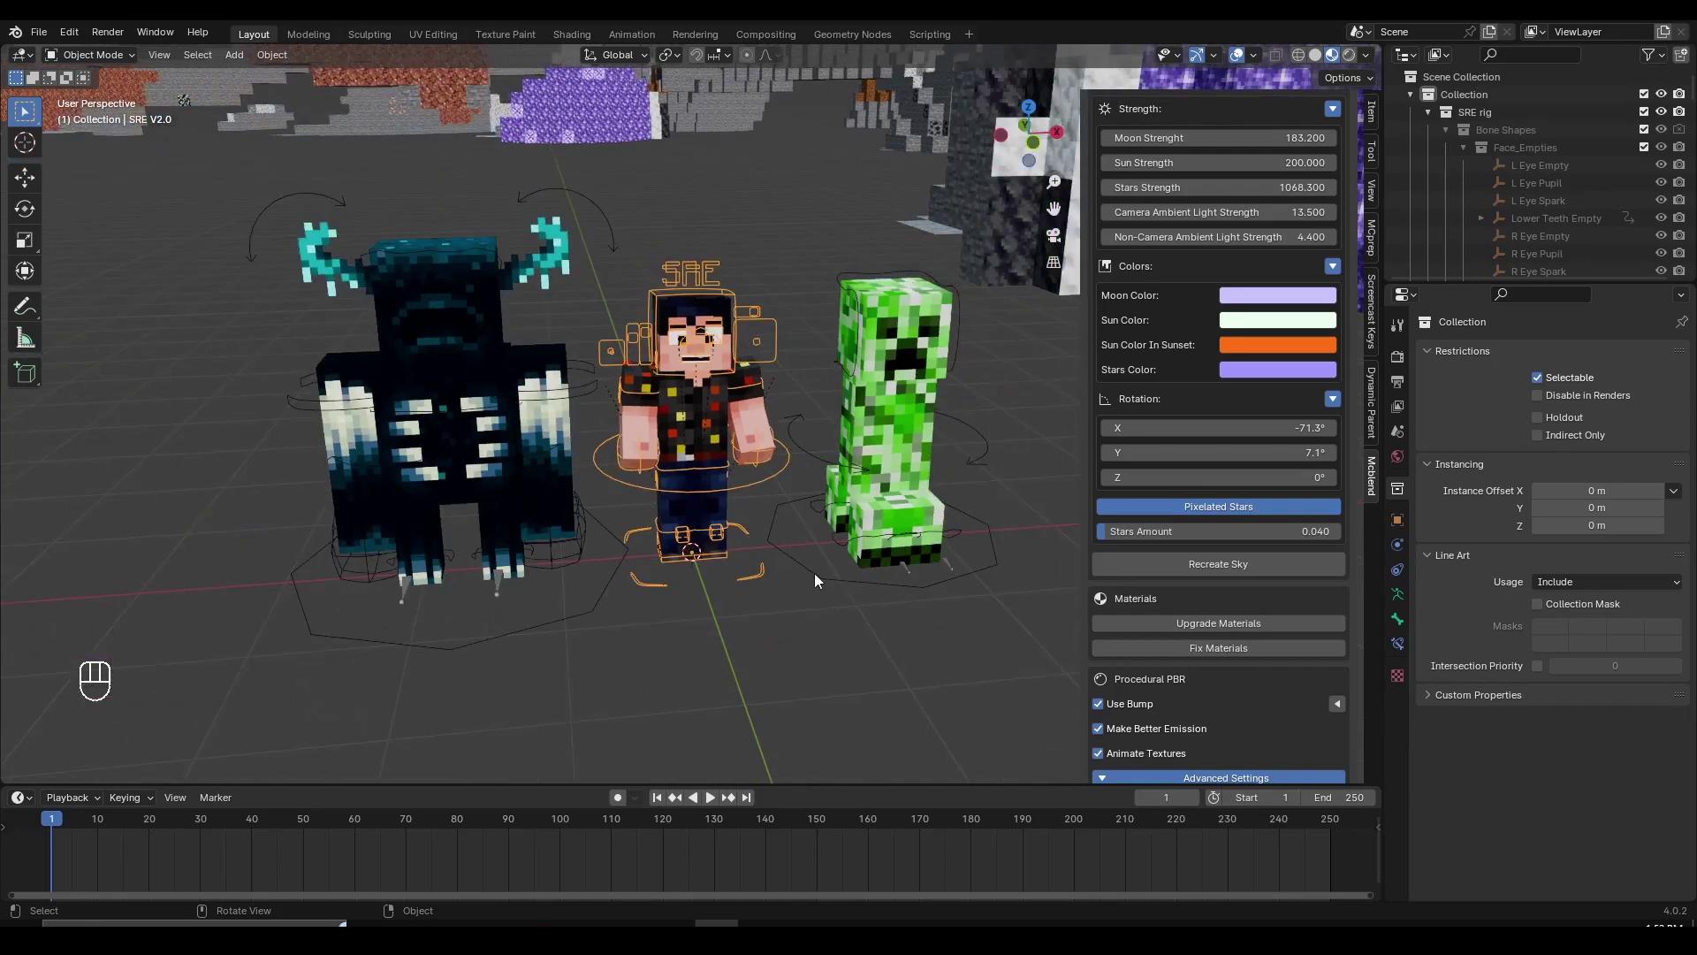
Step: Pull back from the rigs and fly the viewport over to the village houses
key("f")
left_click_drag(750, 448, 666, 299)
left_click(744, 485)
key("shift+f")
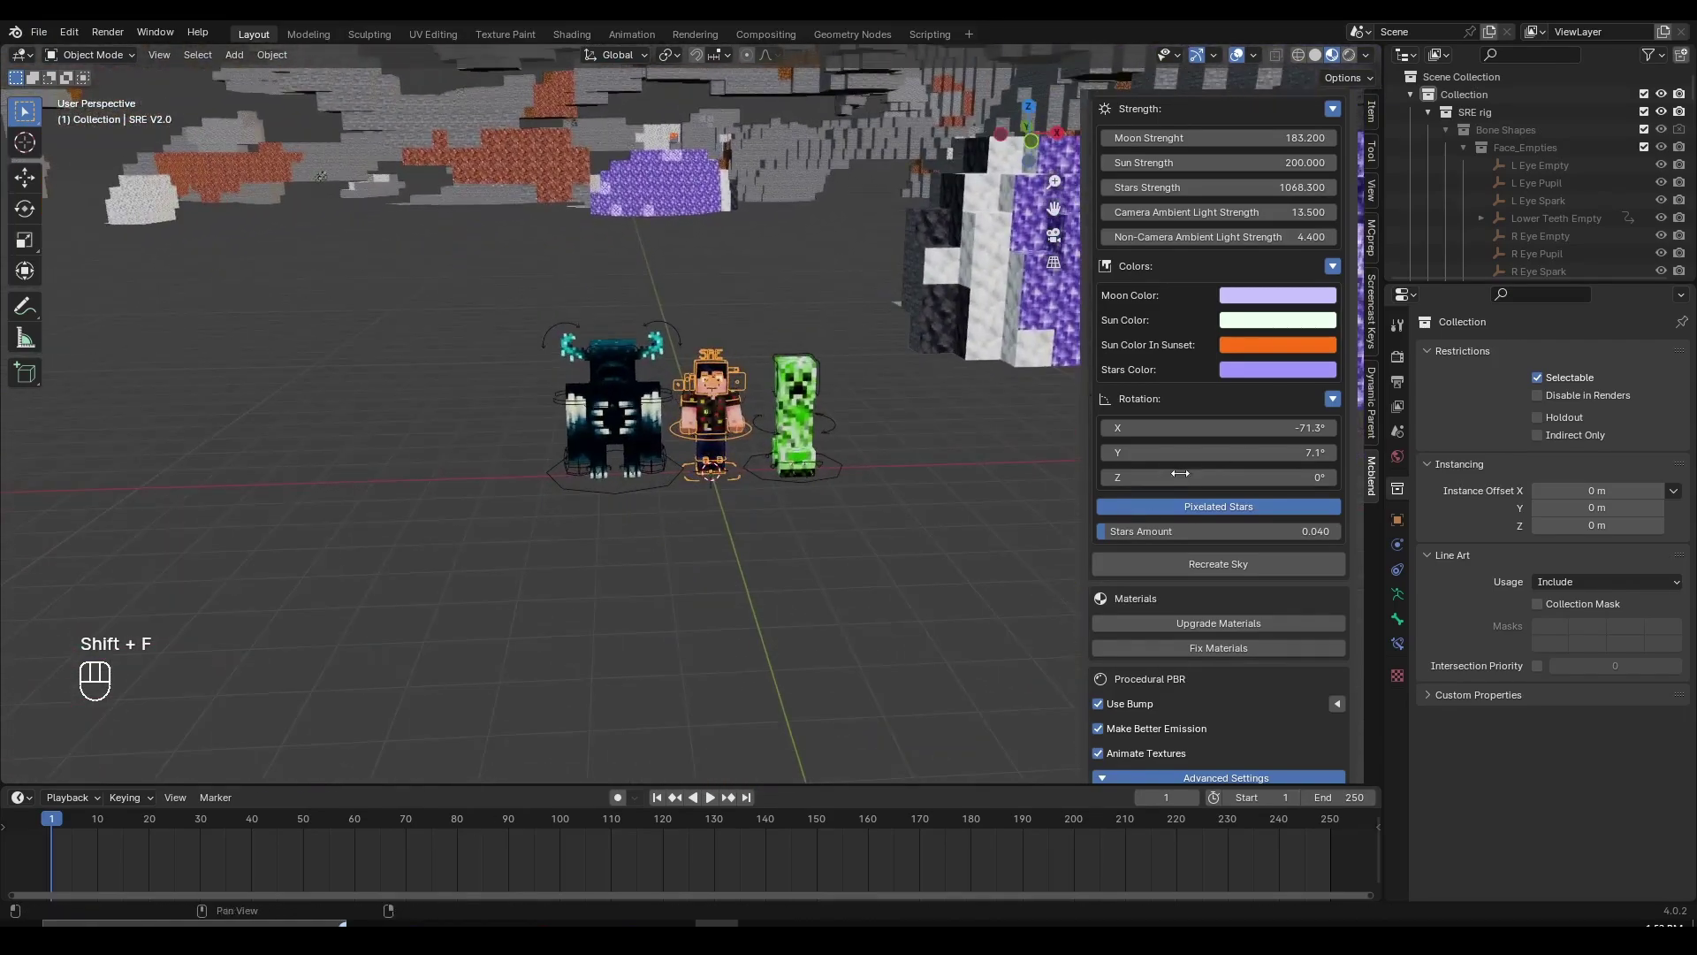
key("shift+f")
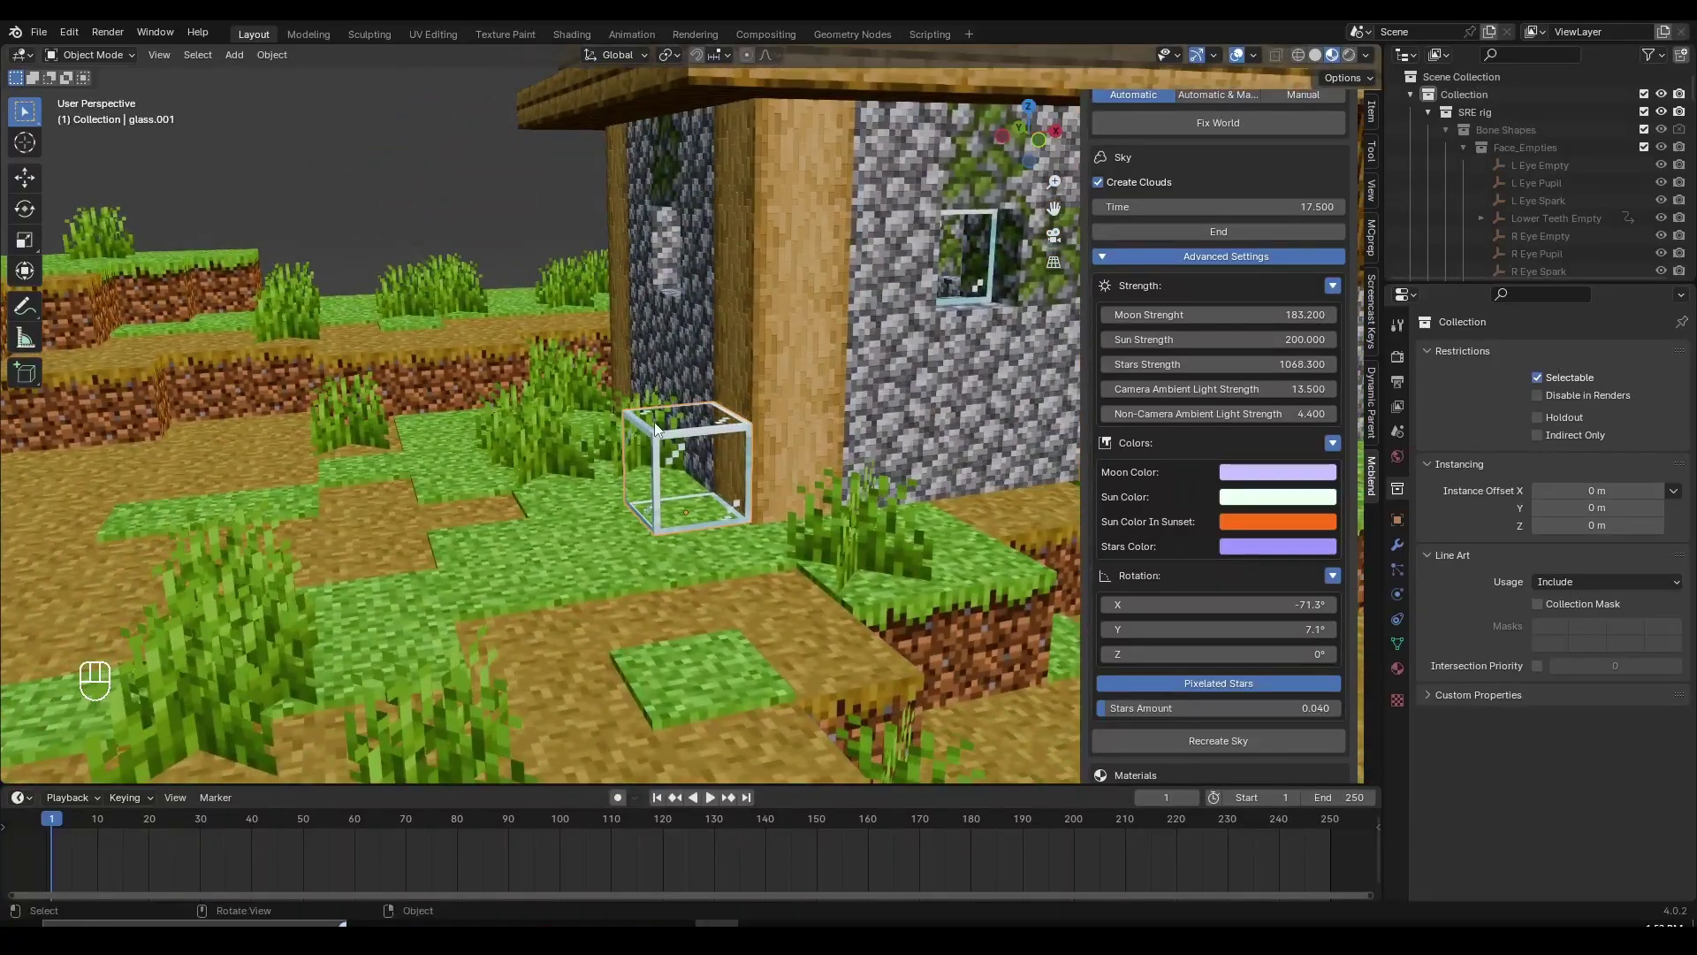
key("f")
middle_click(806, 476)
key("a")
scroll("down", 3)
key("a")
key("a")
left_click_drag(863, 478, 728, 540)
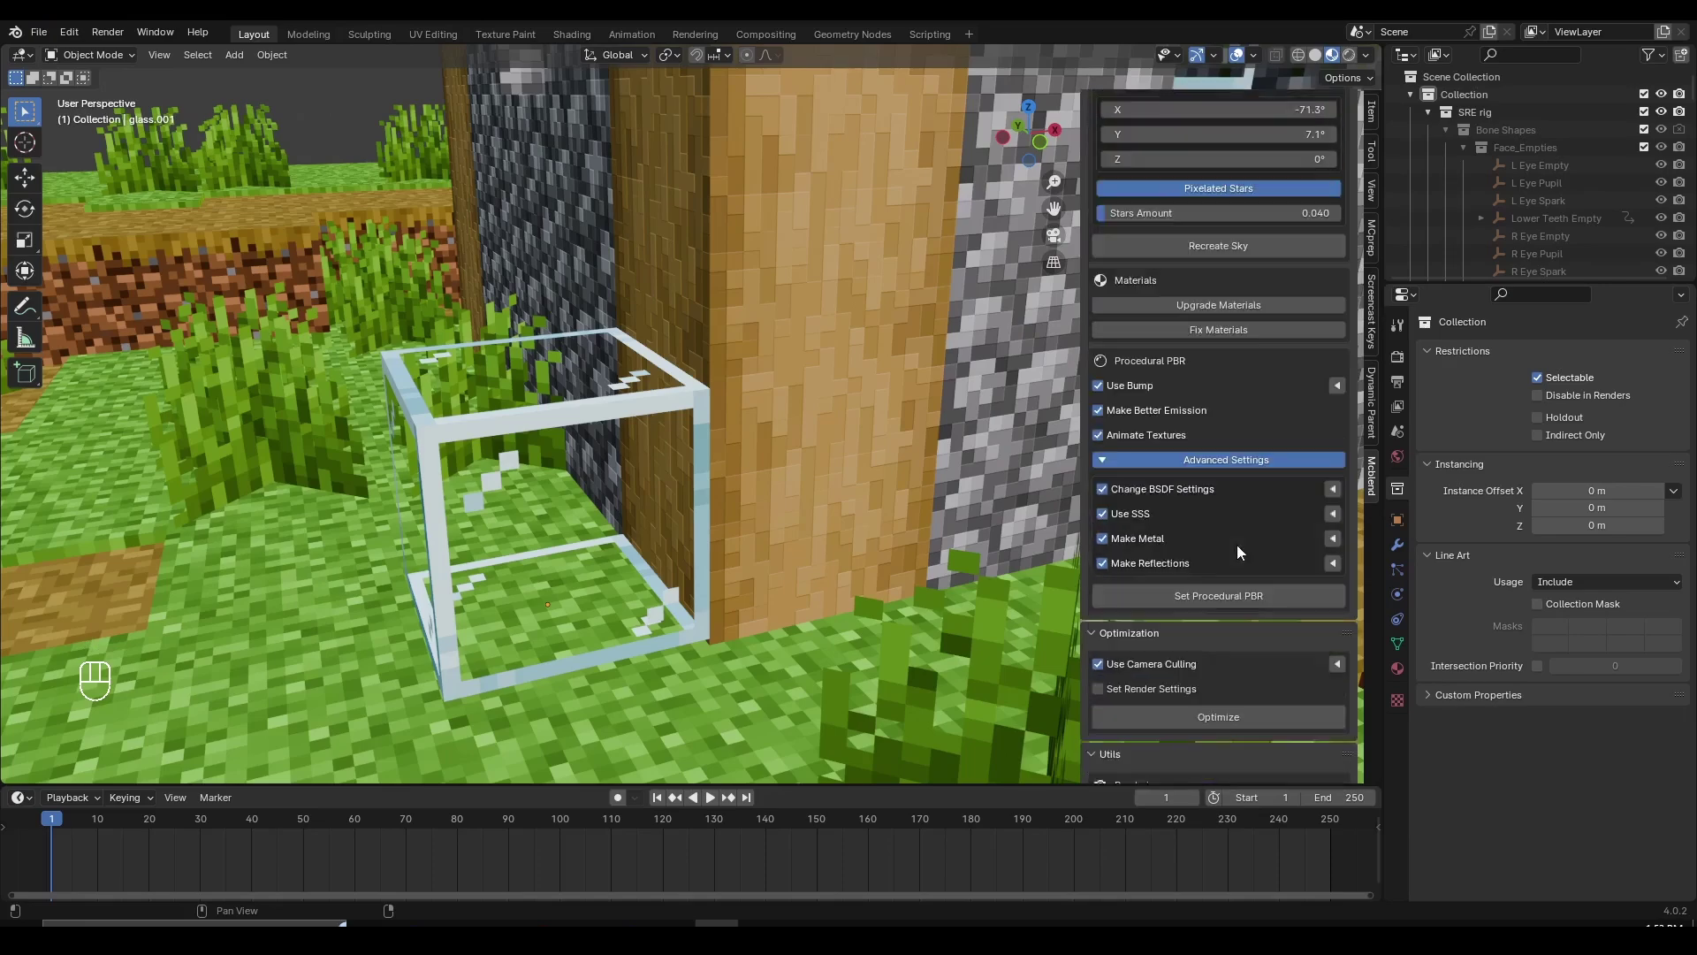
left_click(865, 460)
middle_click(870, 462)
key("shift+f")
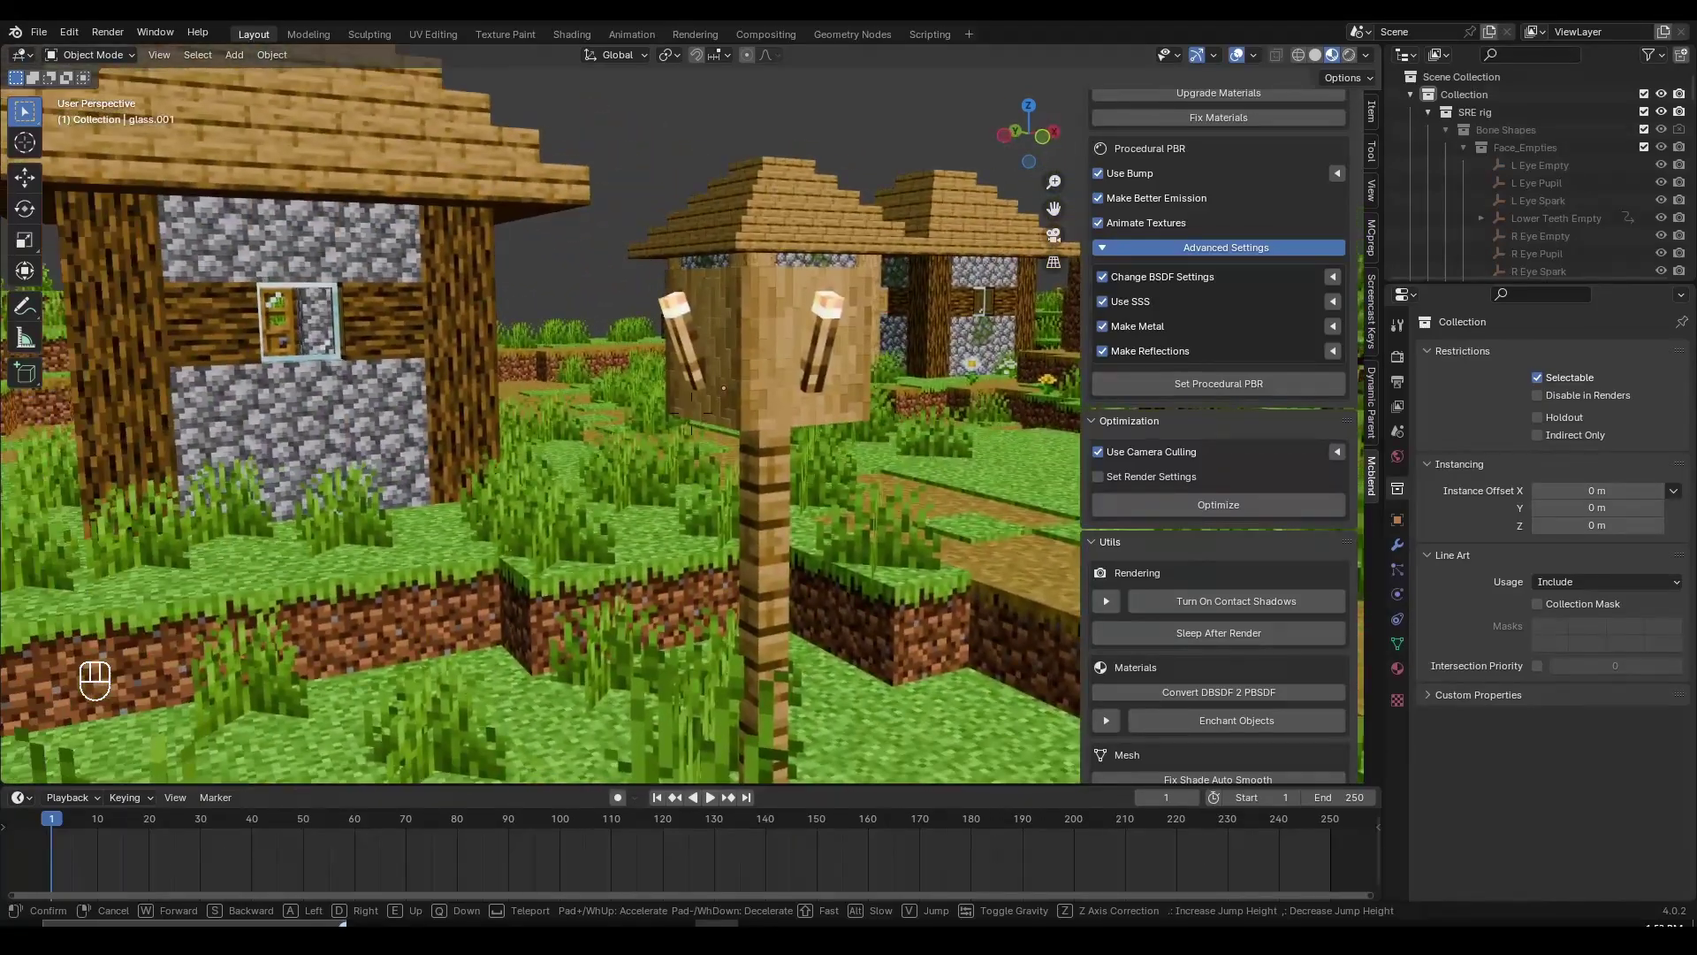
key("shift+f")
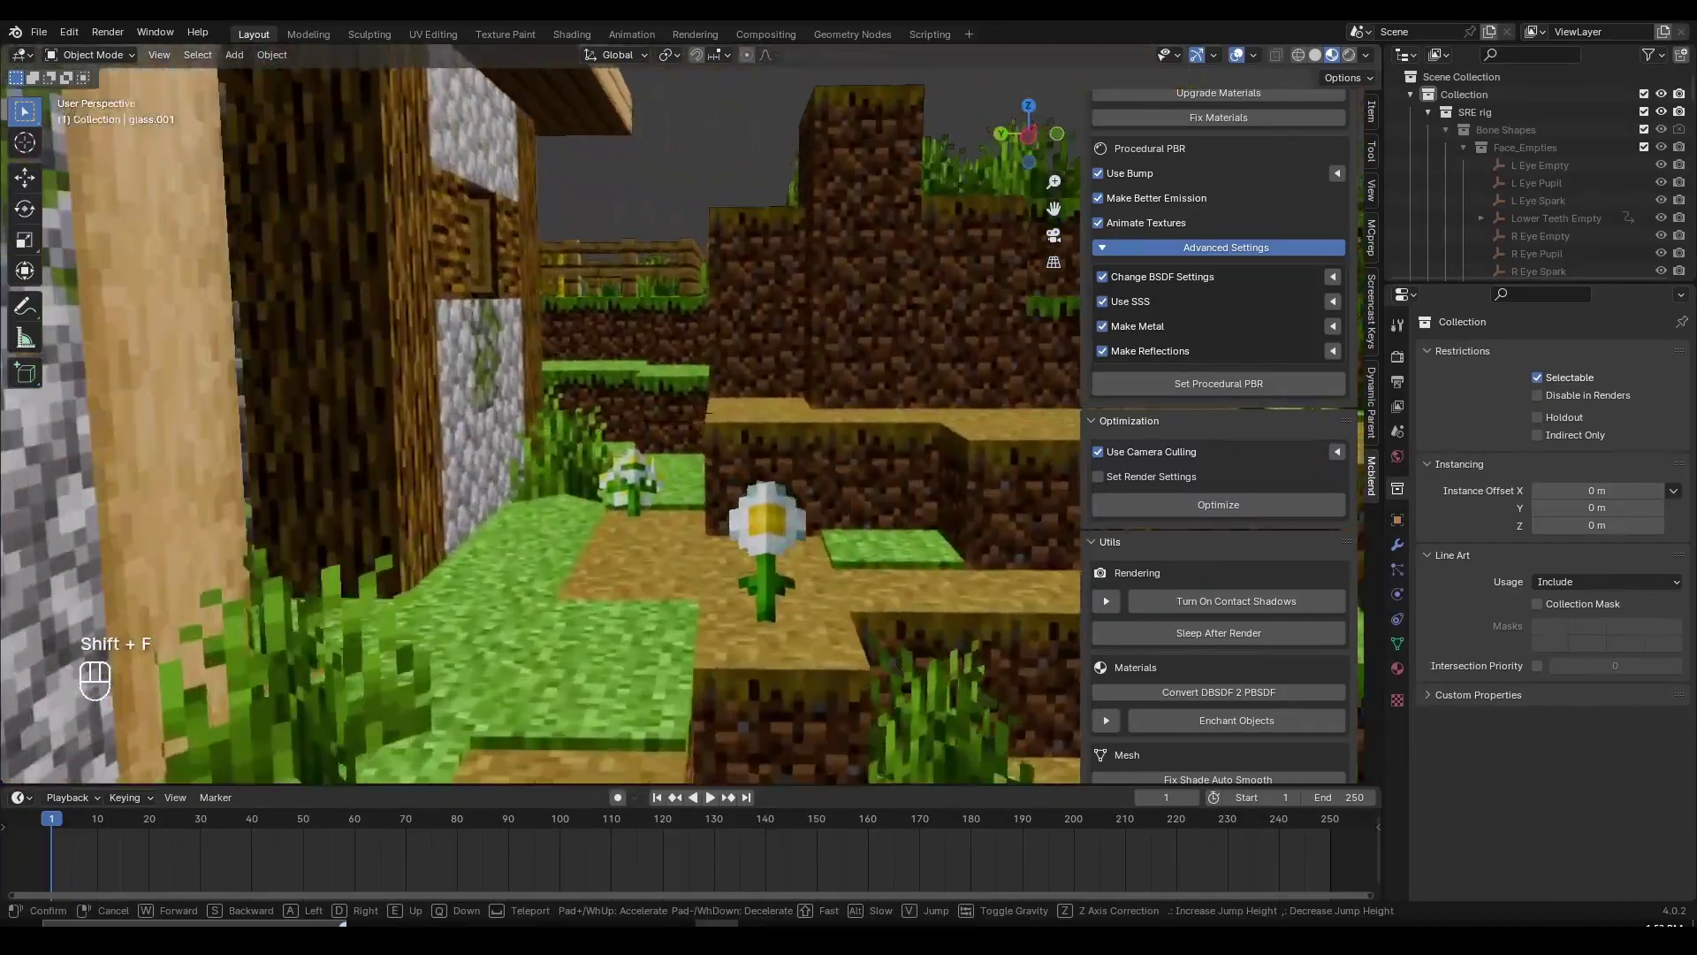